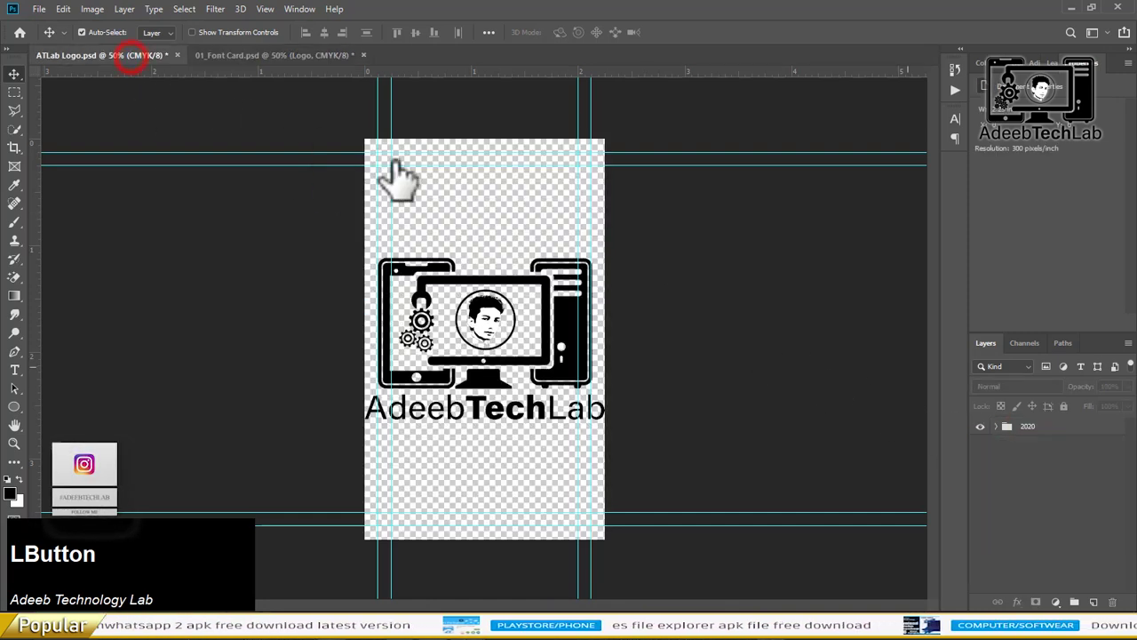
# Paste the copied AdeebTechLab logo onto 01_Font Card.psd, scale it into the dark top area, and select the canvas
pyautogui.press('ctrl+c')
pyautogui.click(326, 72)
pyautogui.press('ctrl+v')
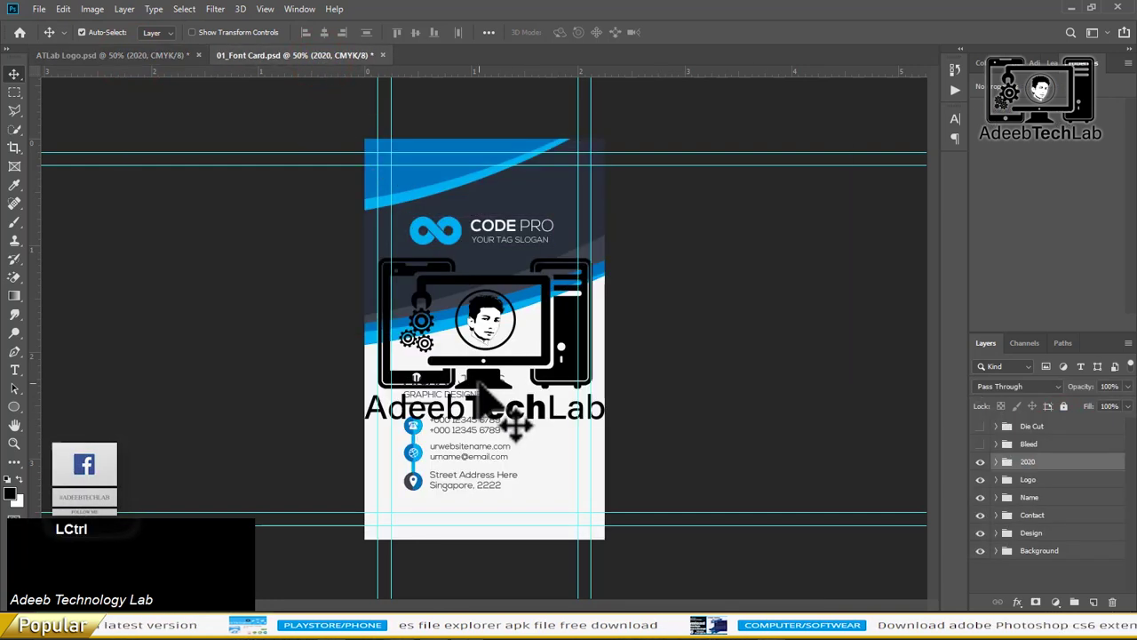
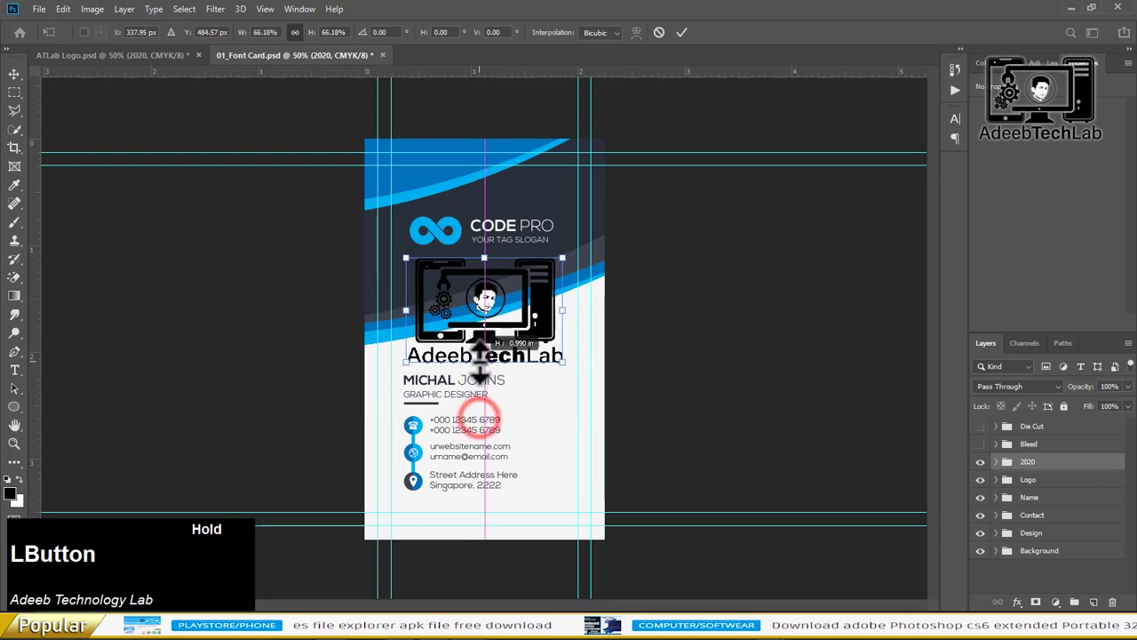
pyautogui.scroll(3)
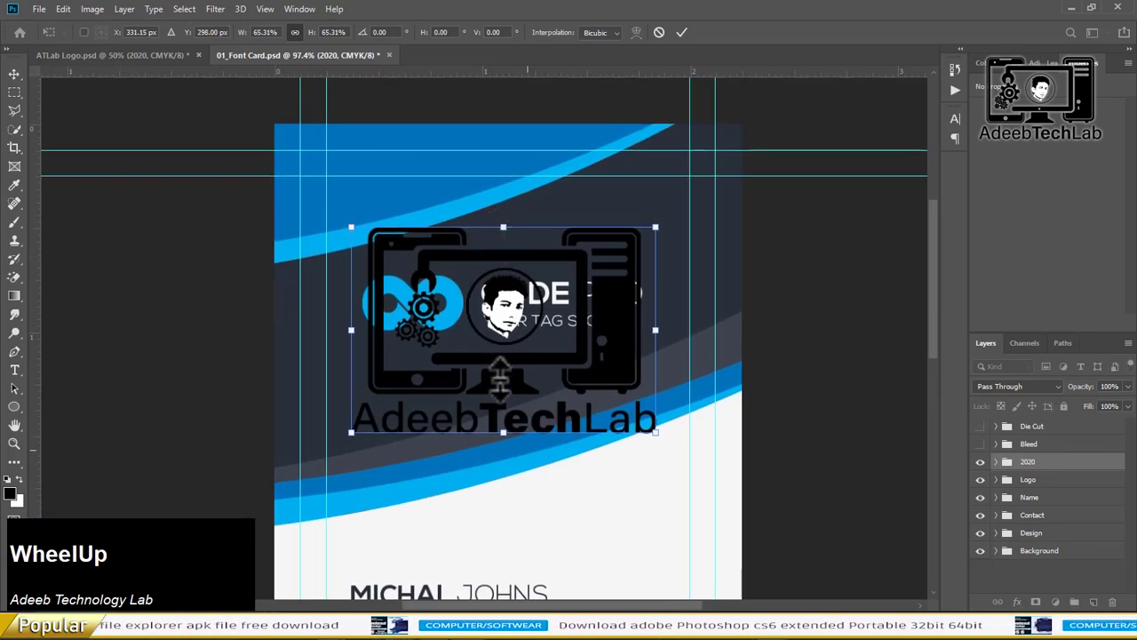
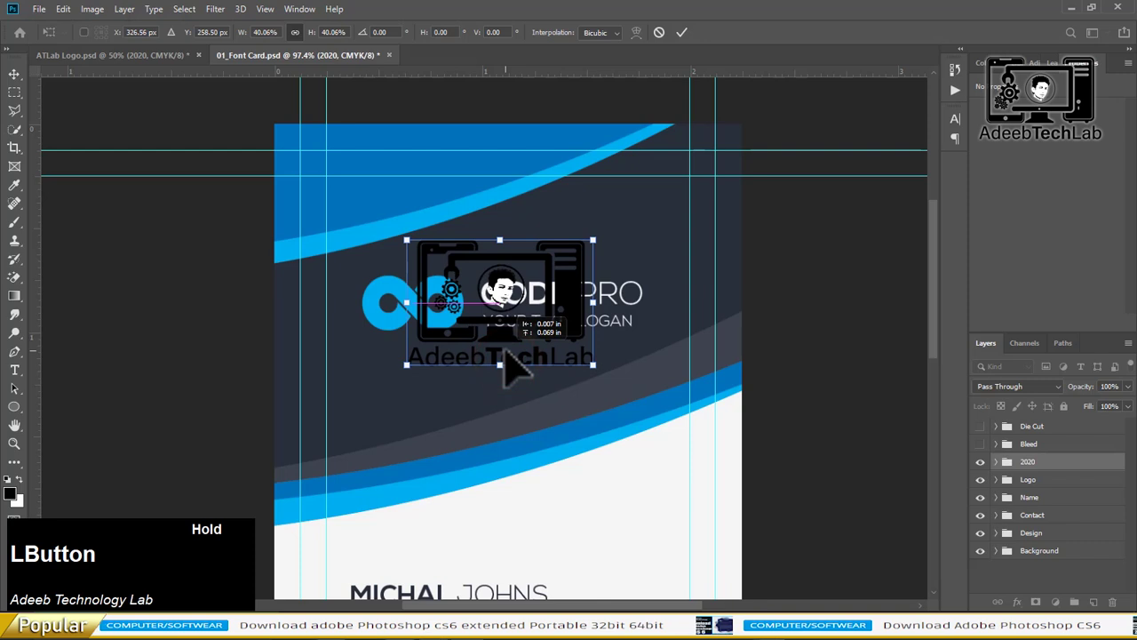
pyautogui.press('Return')
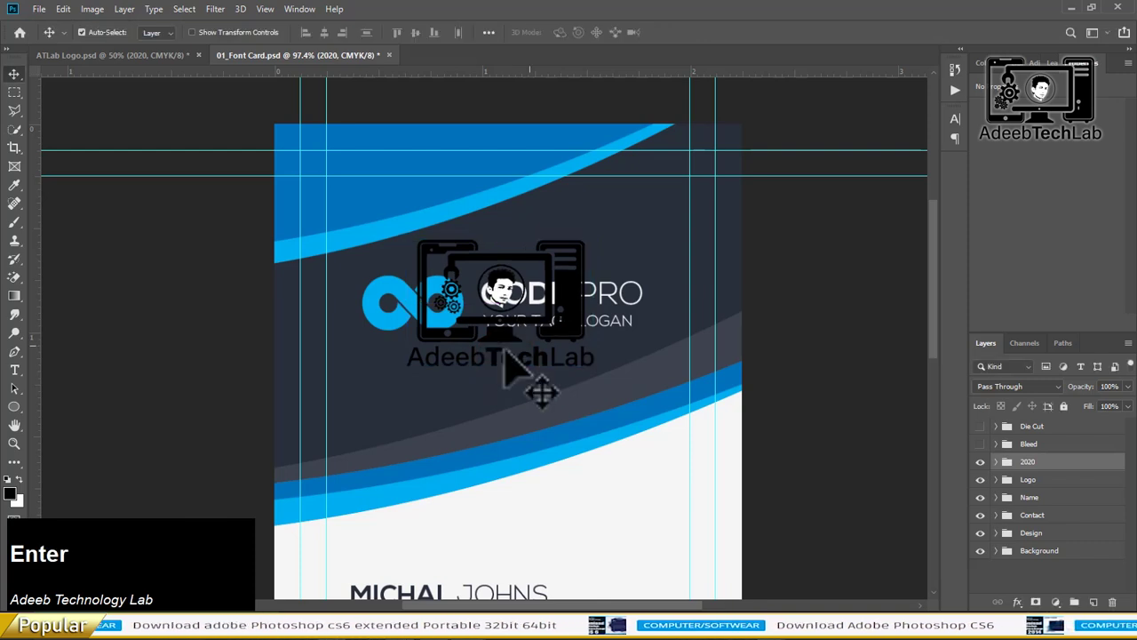
pyautogui.press('ctrl+a')
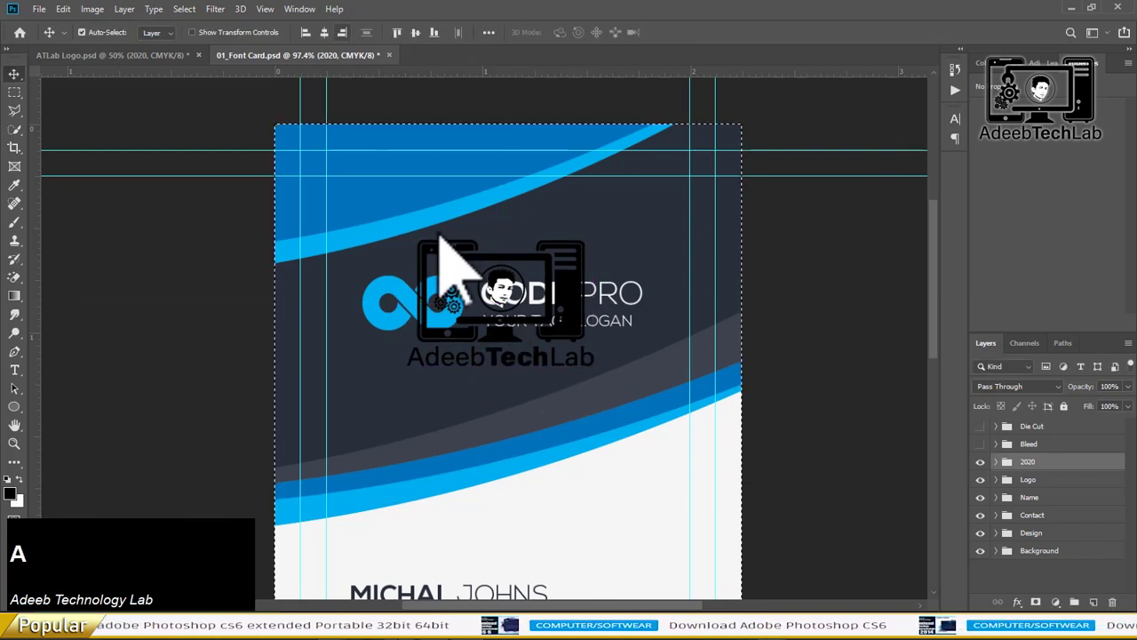
# Centre the logo horizontally on the card and remove the old Code Pro placeholder logo
pyautogui.click(329, 43)
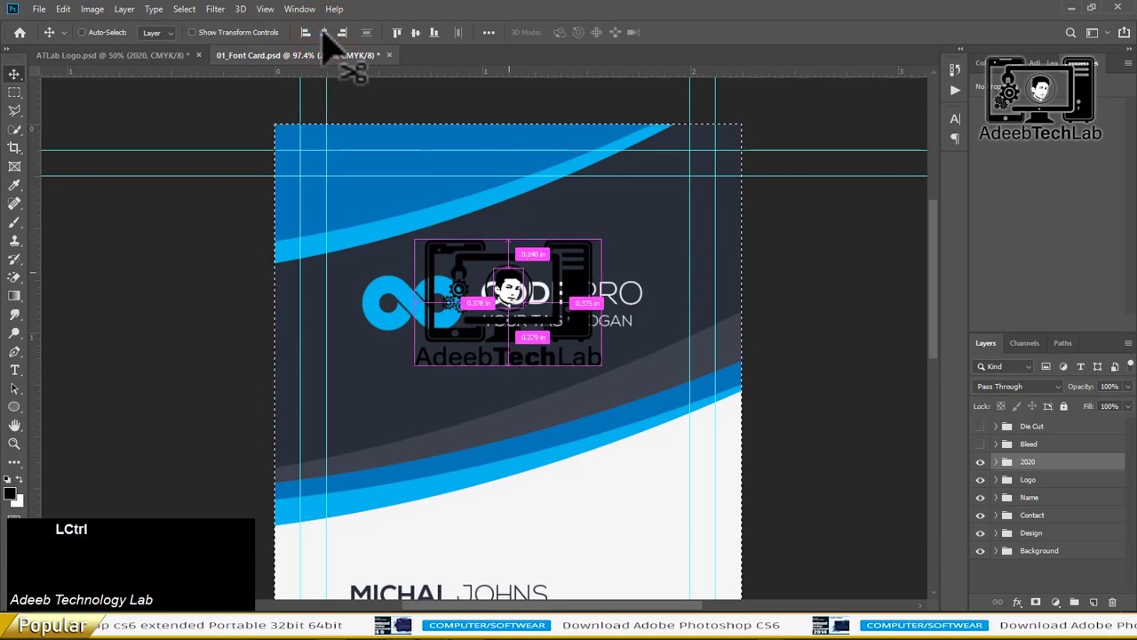
pyautogui.press('ctrl+d')
pyautogui.click(1032, 492)
pyautogui.press('Delete')
pyautogui.click(589, 311)
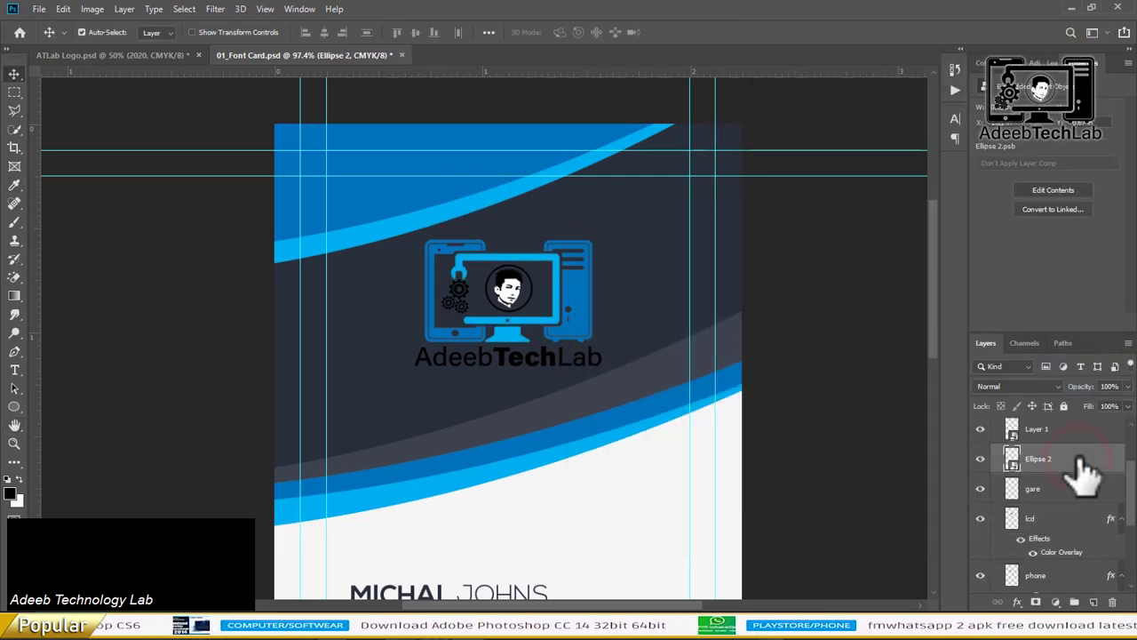
# Apply the blue Color Overlay layer style to the logo's Ellipse 2 and gare layers
pyautogui.click(1070, 530)
pyautogui.rightClick(1069, 531)
pyautogui.click(935, 345)
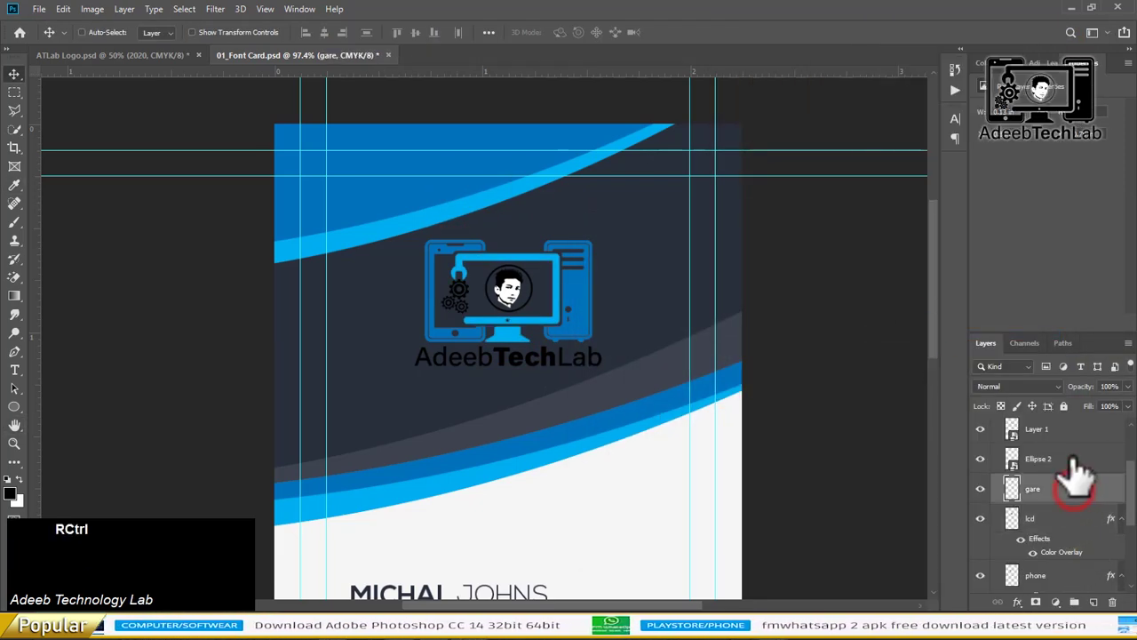
pyautogui.rightClick(1076, 469)
pyautogui.click(955, 391)
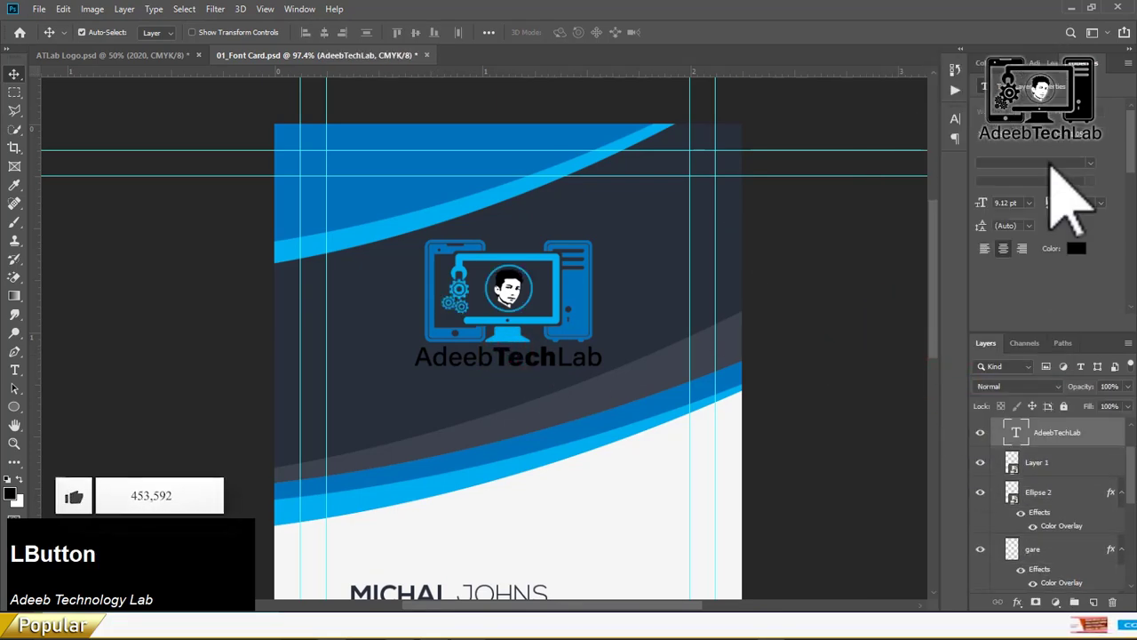
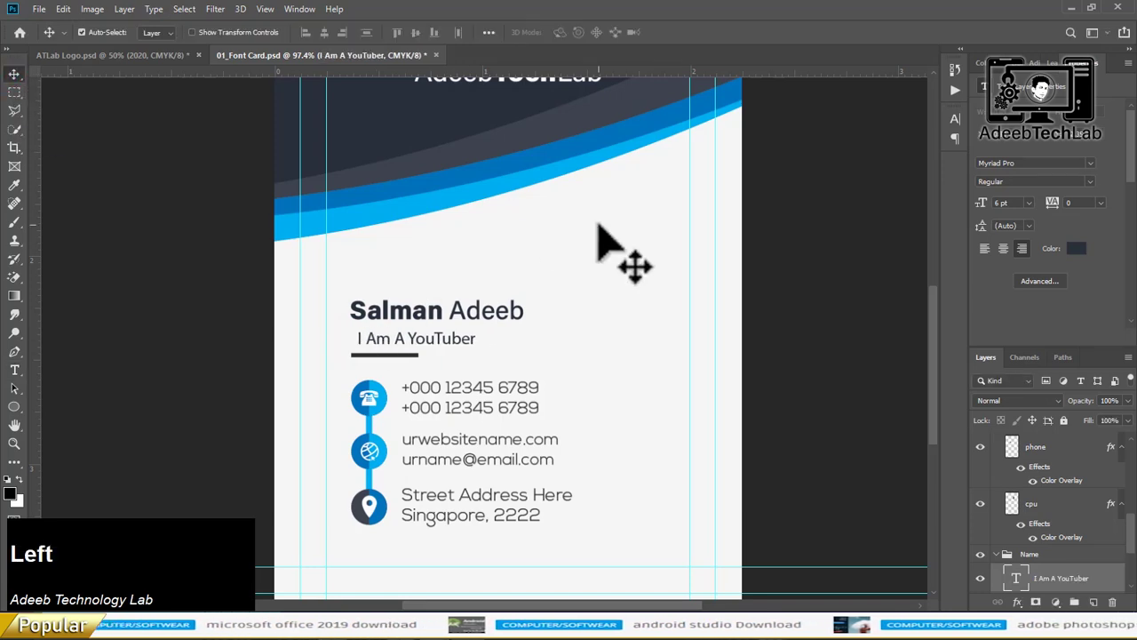
pyautogui.scroll(-3)
pyautogui.click(481, 326)
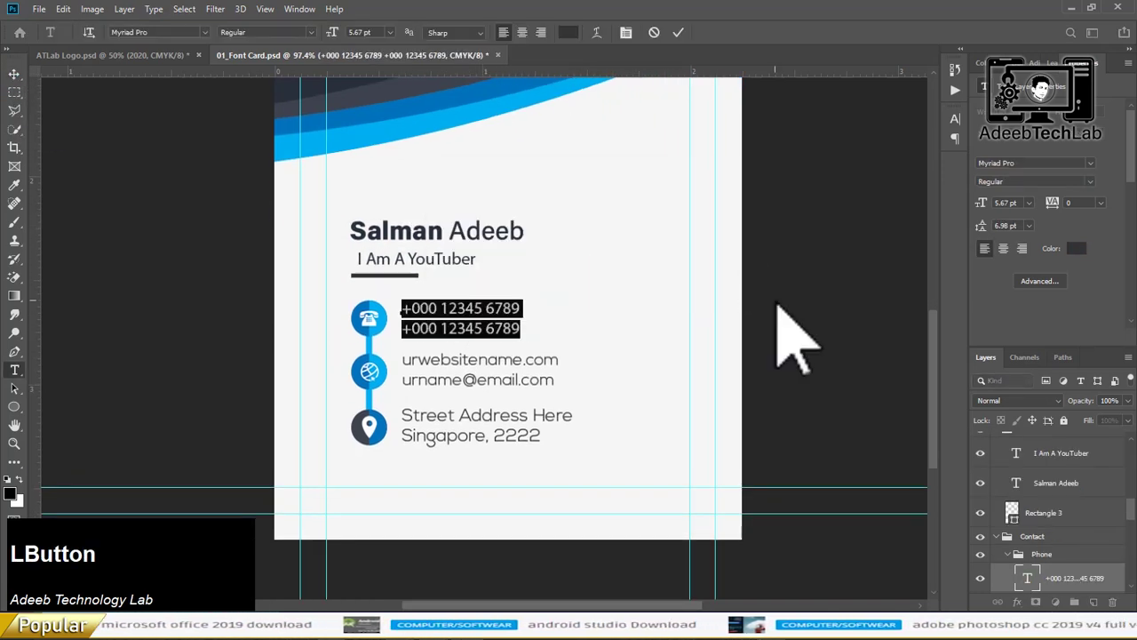
pyautogui.press('KP_Add')
pyautogui.scroll(-3)
pyautogui.press('KP_9')
pyautogui.press('Return')
pyautogui.press('KP_Add')
pyautogui.press('KP_9')
# Select the placeholder website and email text ready for replacement
pyautogui.scroll(-3)
pyautogui.click(496, 343)
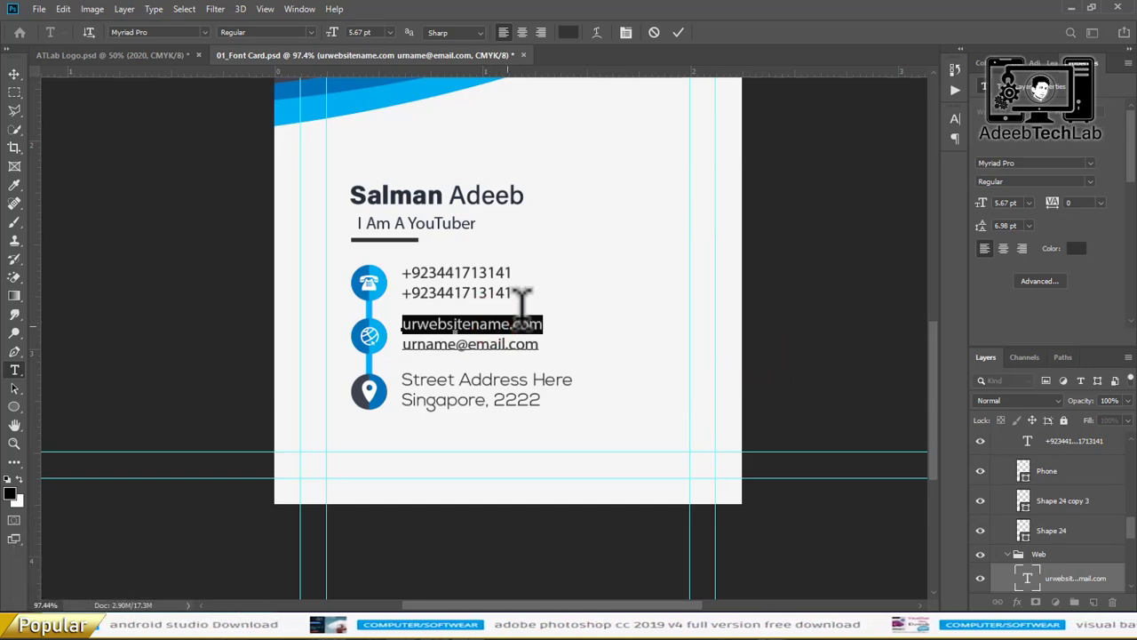
pyautogui.press('alt+Num_Lock')
# Paste the AdeebTechLab website, Gmail address and Bahawalpur street address from Notepad, then fit the card on screen
pyautogui.press('alt+Tab')
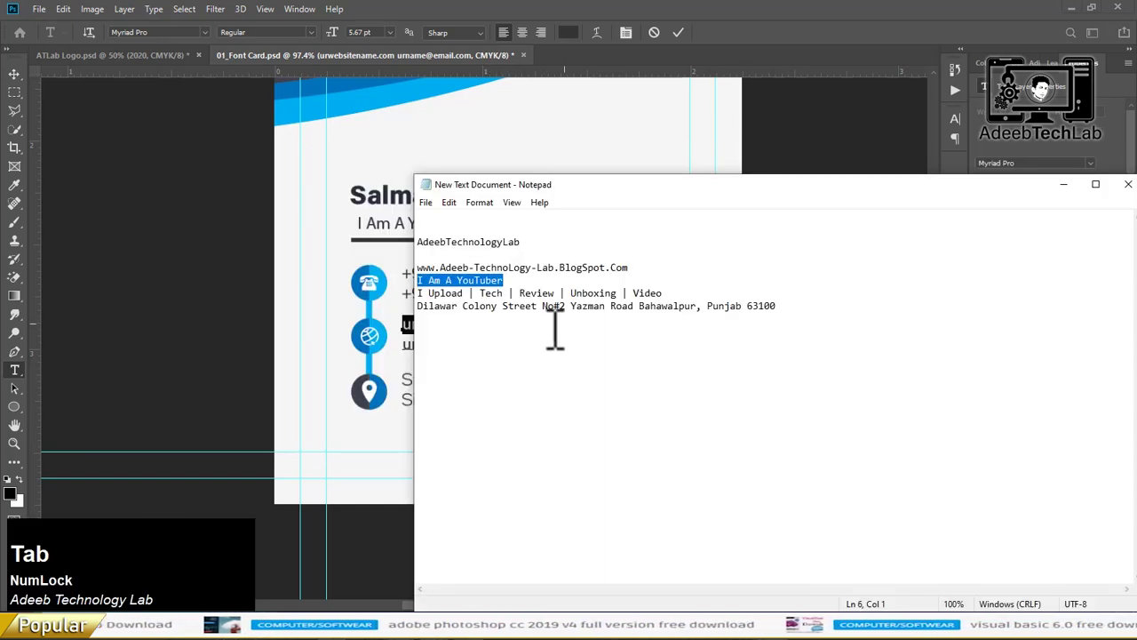
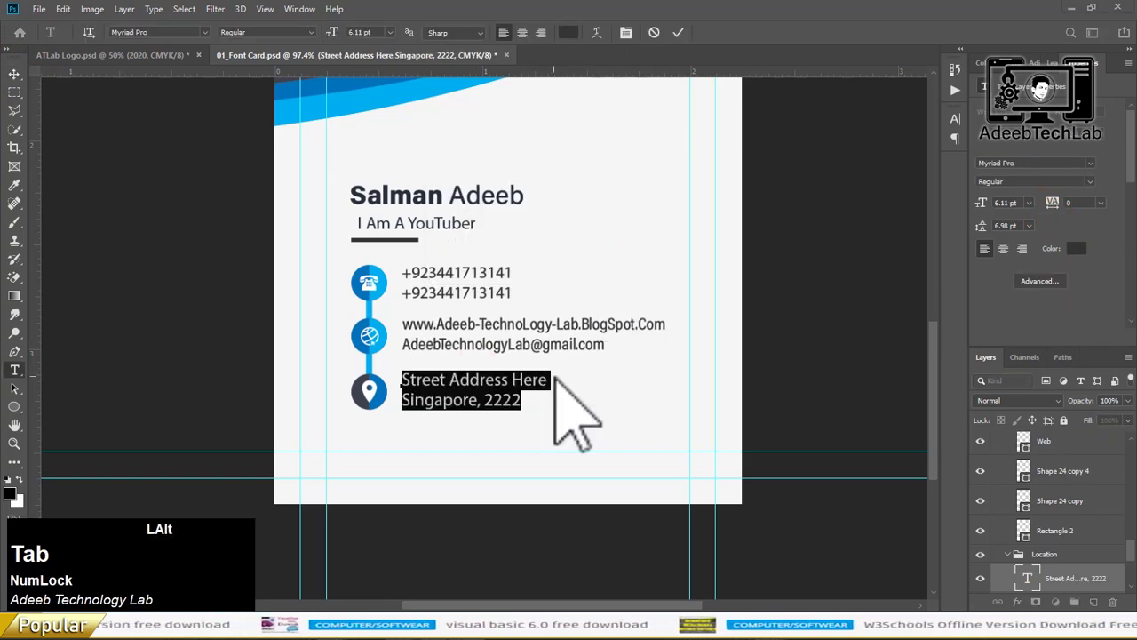
pyautogui.click(600, 298)
pyautogui.press('ctrl+c')
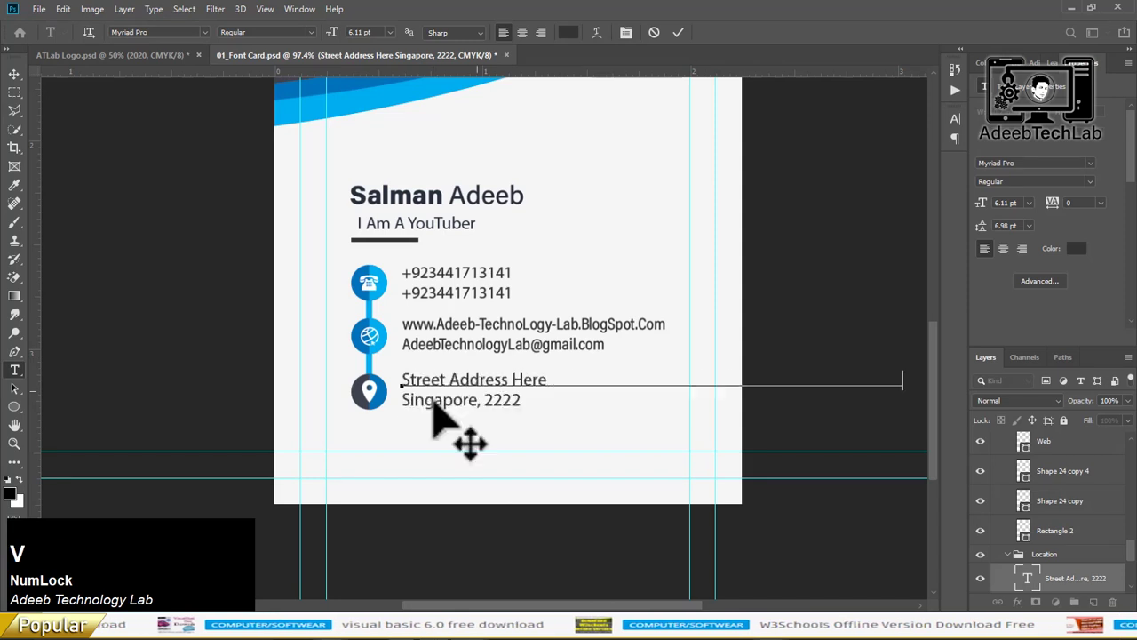
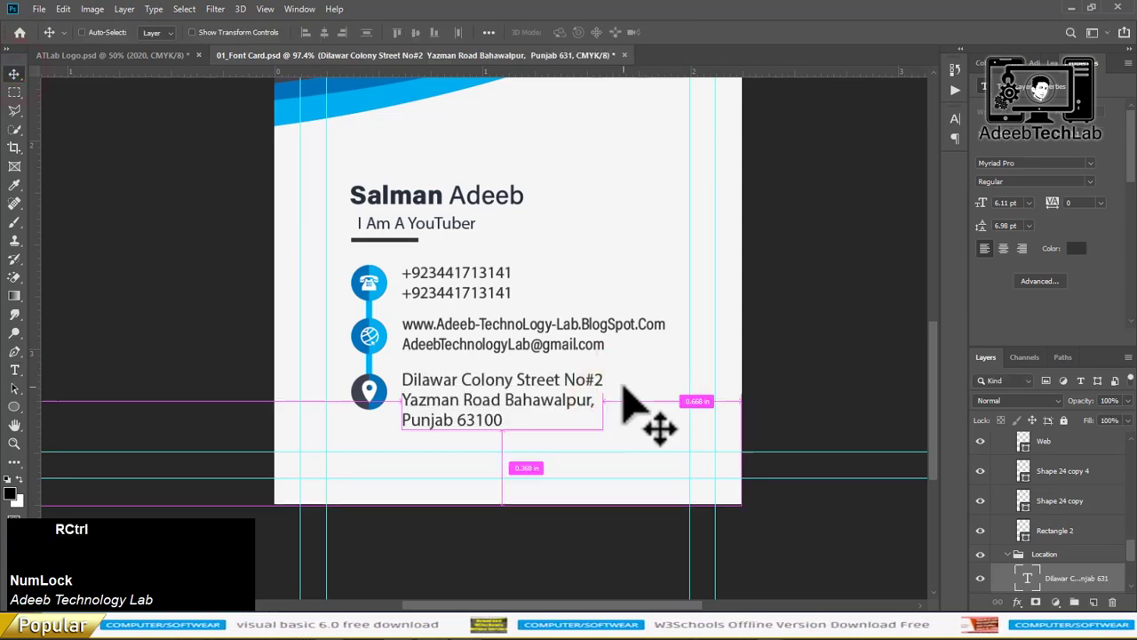
pyautogui.press('ctrl+0')
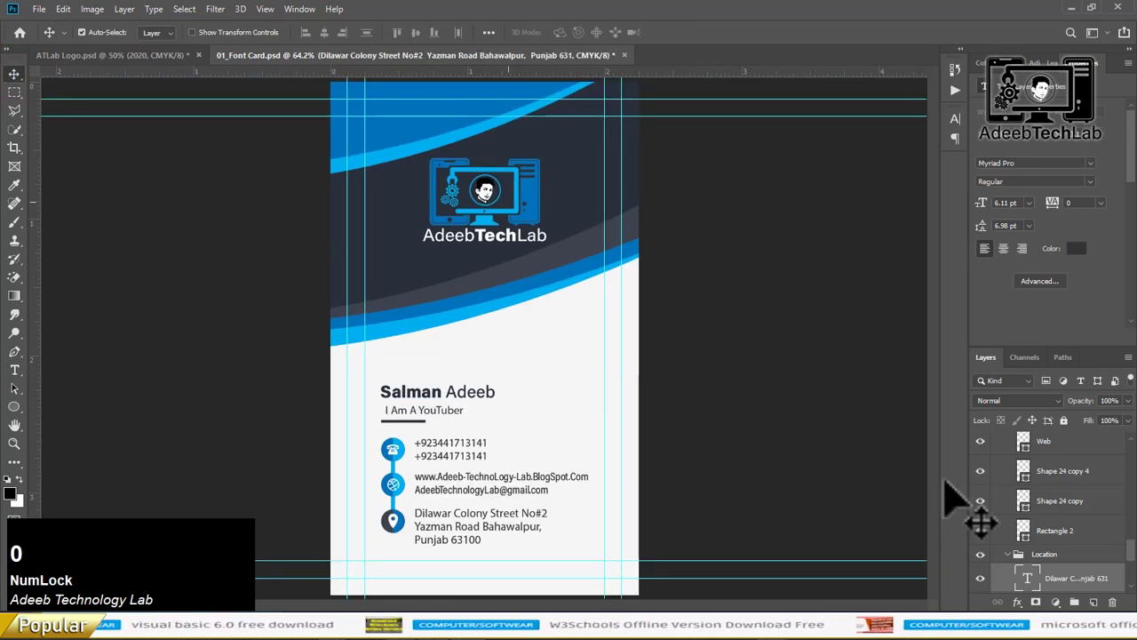
pyautogui.scroll(3)
pyautogui.click(1062, 488)
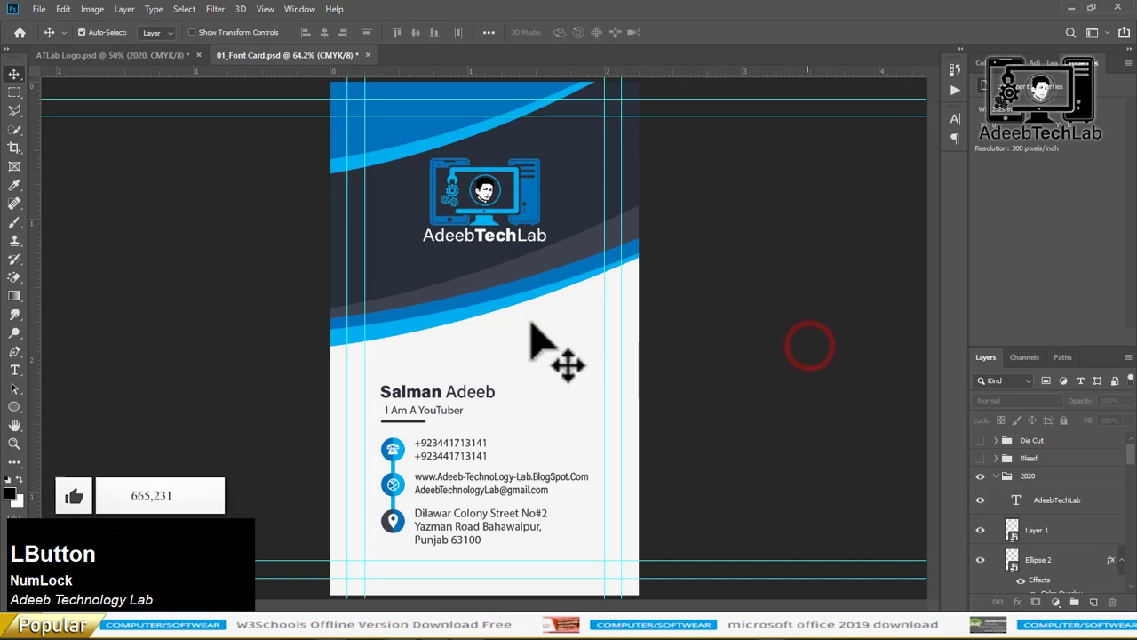
# Switch to the 02_Back card design and zoom in on the Code Pro logo area
pyautogui.press('alt+Tab')
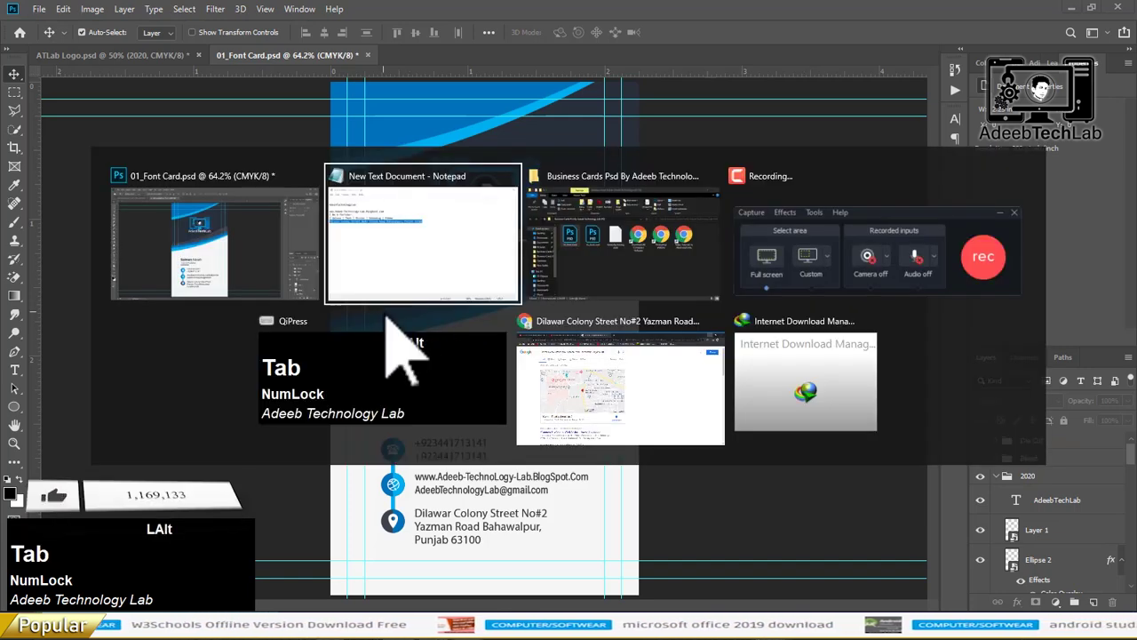
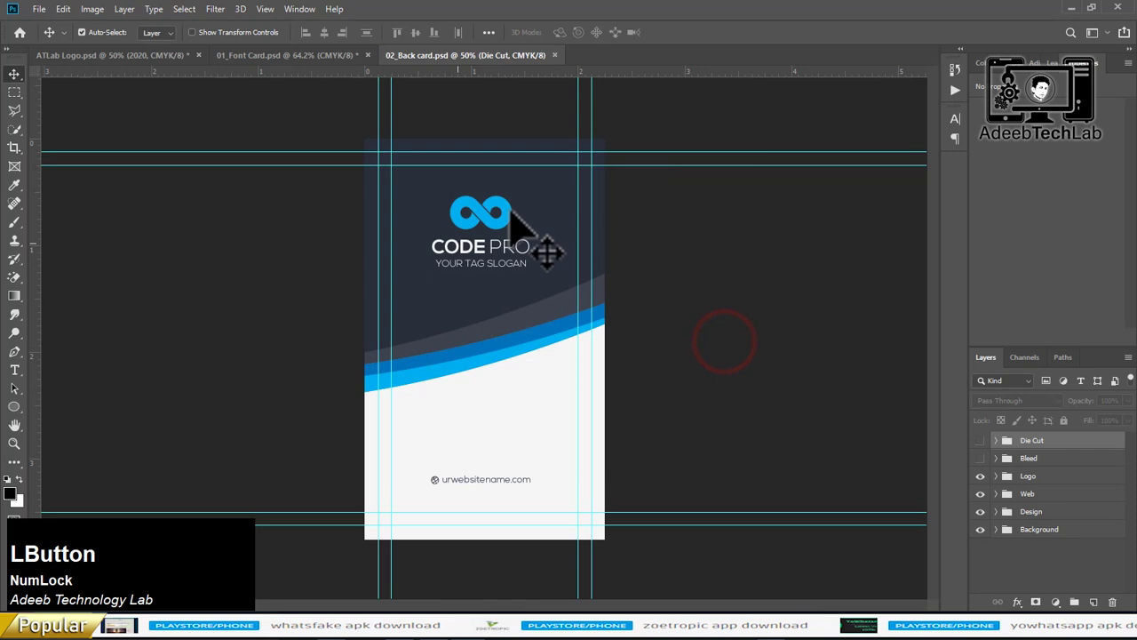
pyautogui.scroll(3)
pyautogui.scroll(3)
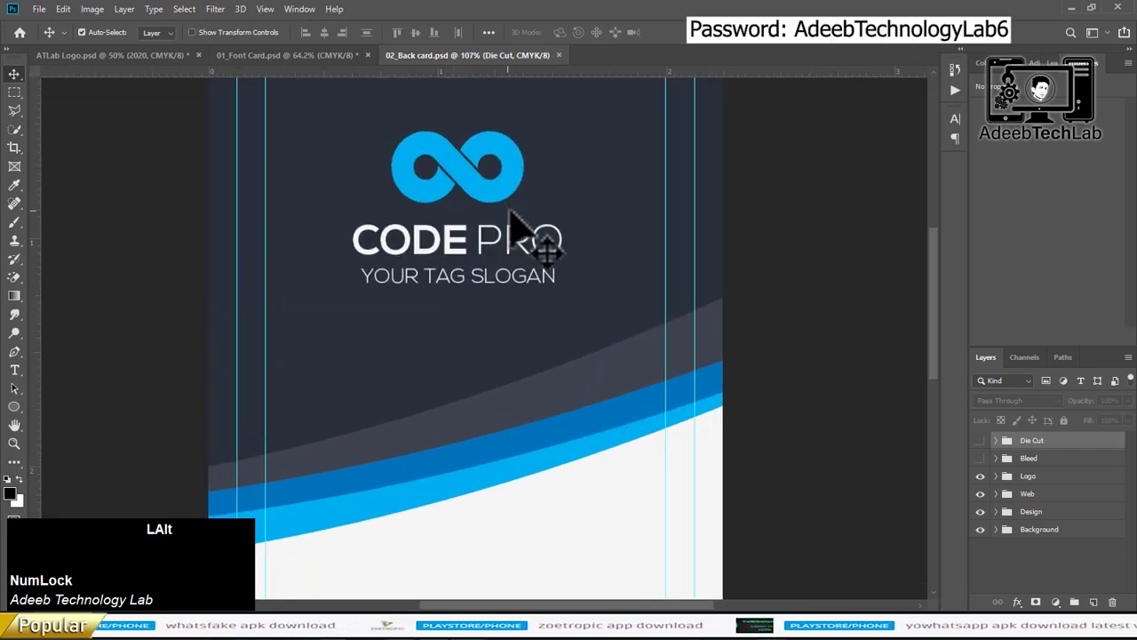
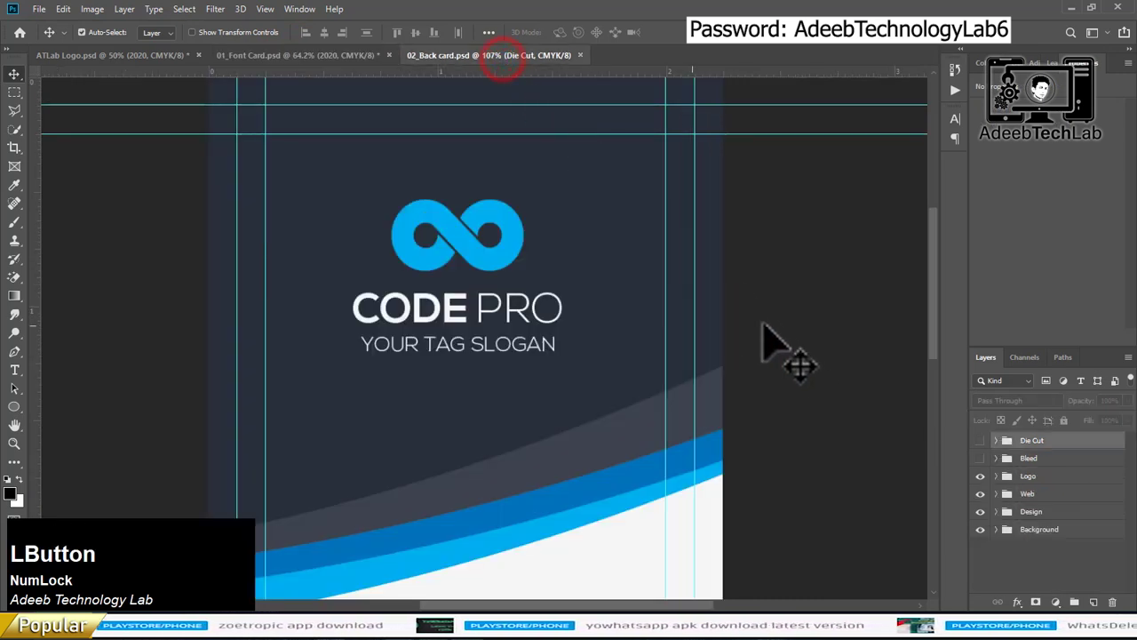
# Paste the AdeebTechLab logo onto the back card and enlarge it over the logo area
pyautogui.press('v')
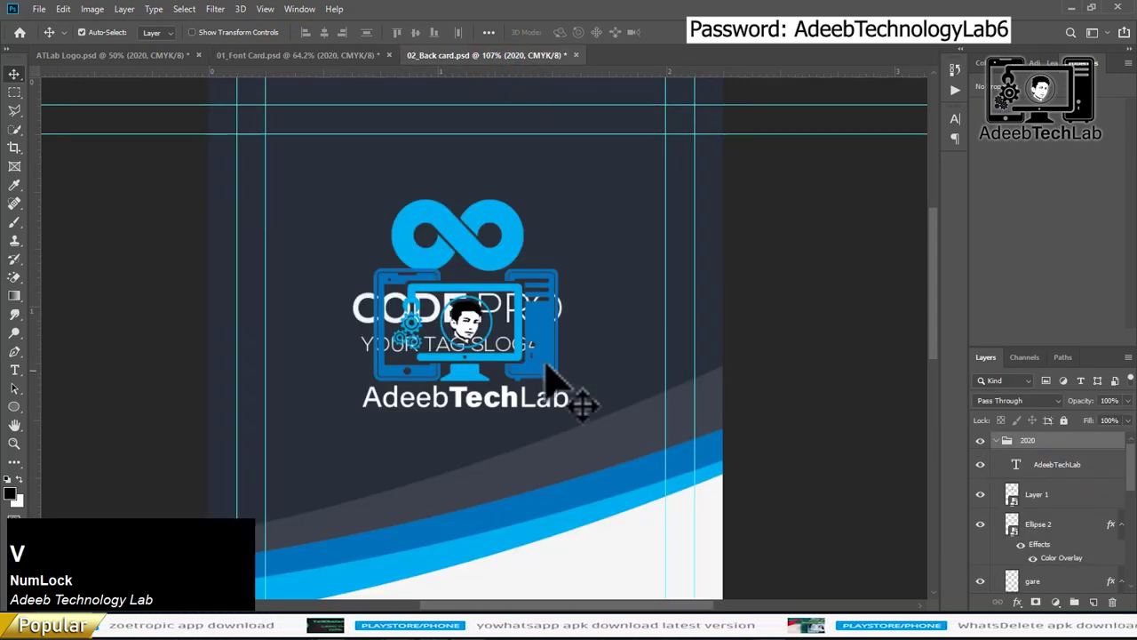
pyautogui.click(517, 381)
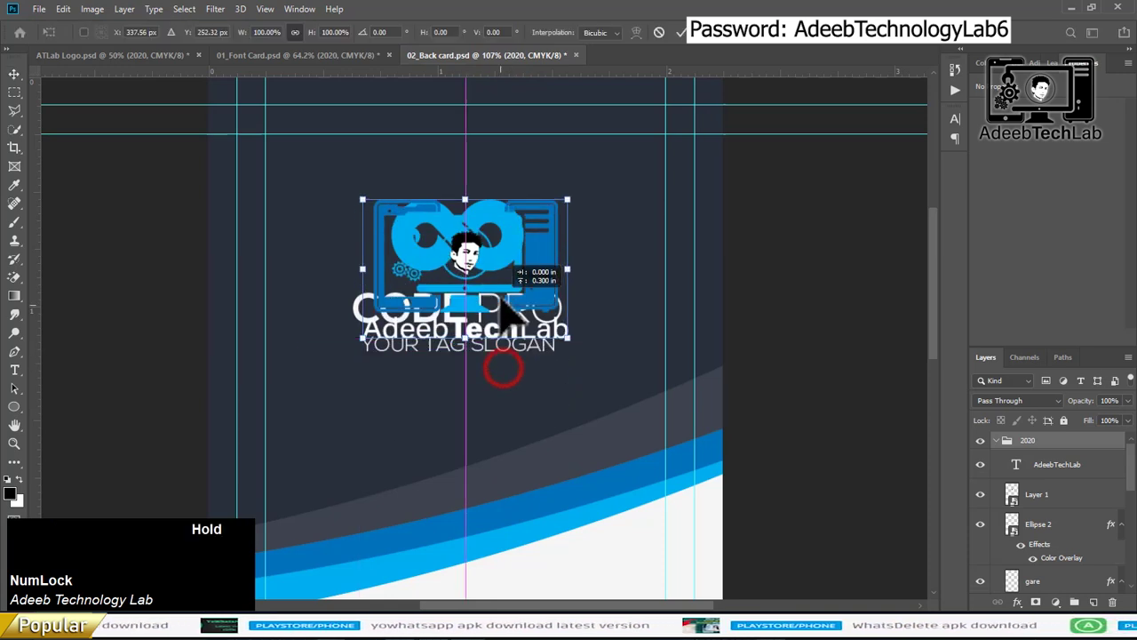
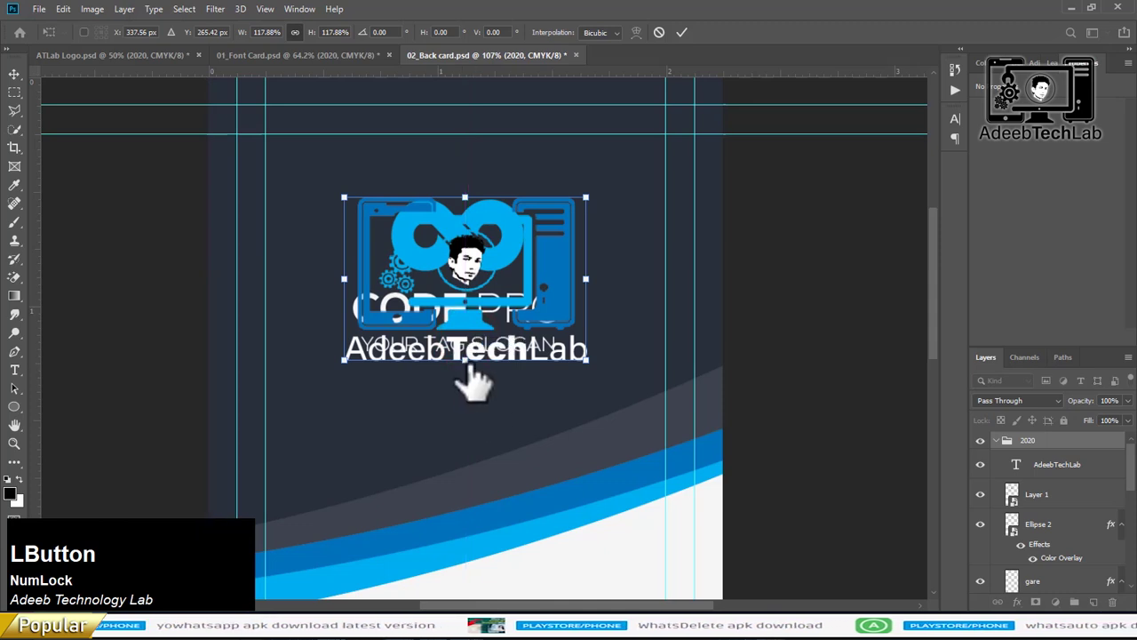
pyautogui.press('Return')
# Delete the old CODE PRO logo group and merge the new logo group into one layer
pyautogui.click(1004, 459)
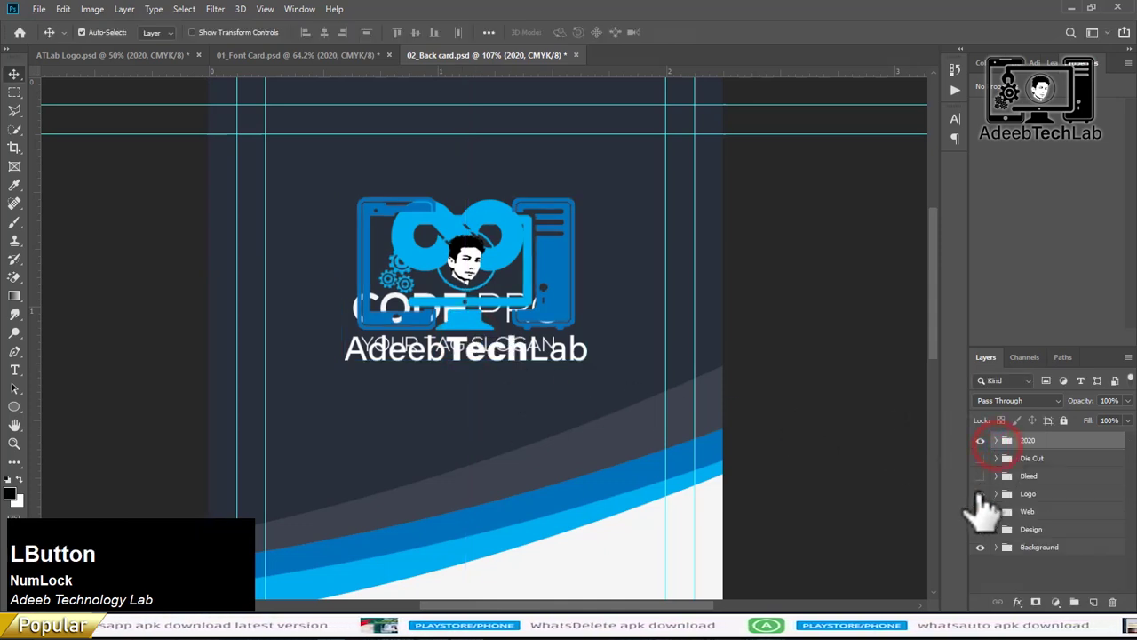
pyautogui.press('Delete')
pyautogui.click(1065, 449)
pyautogui.rightClick(1076, 454)
pyautogui.click(991, 507)
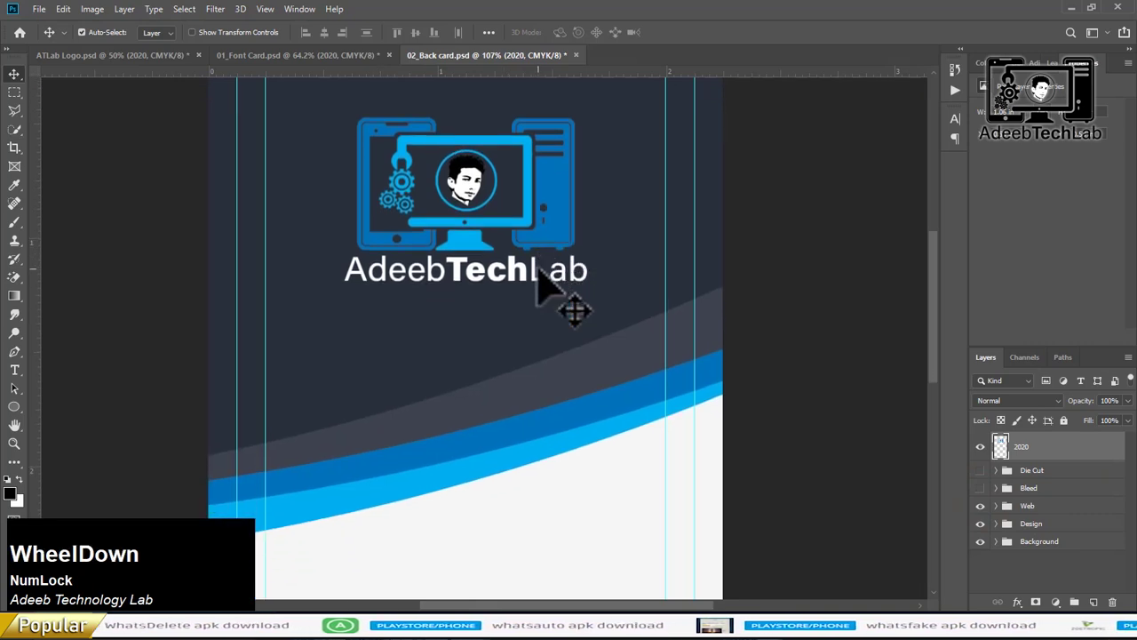
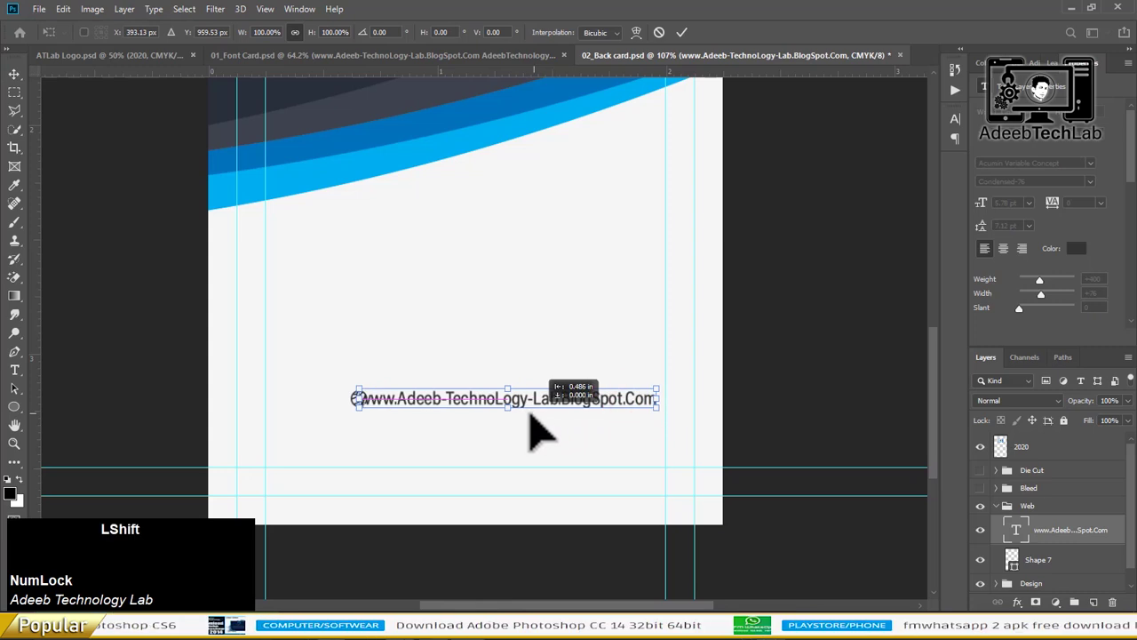
# Nudge the blog address line and its globe icon into centre on the back card, then return to the front card
pyautogui.scroll(-3)
pyautogui.click(1069, 556)
pyautogui.press('Left')
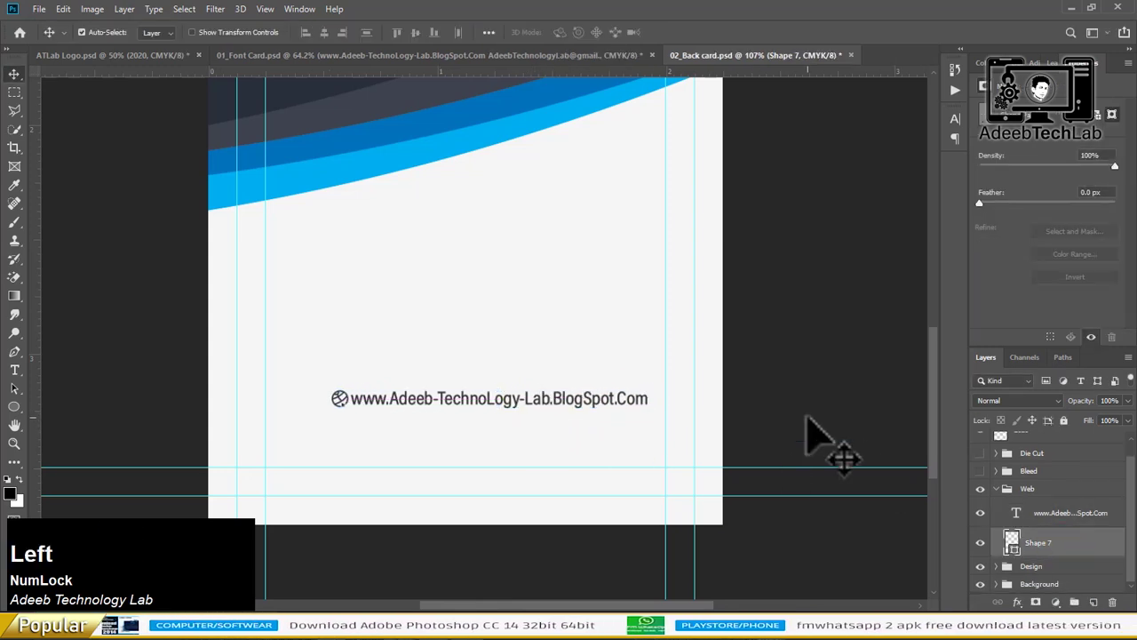
pyautogui.click(599, 416)
pyautogui.press('Left')
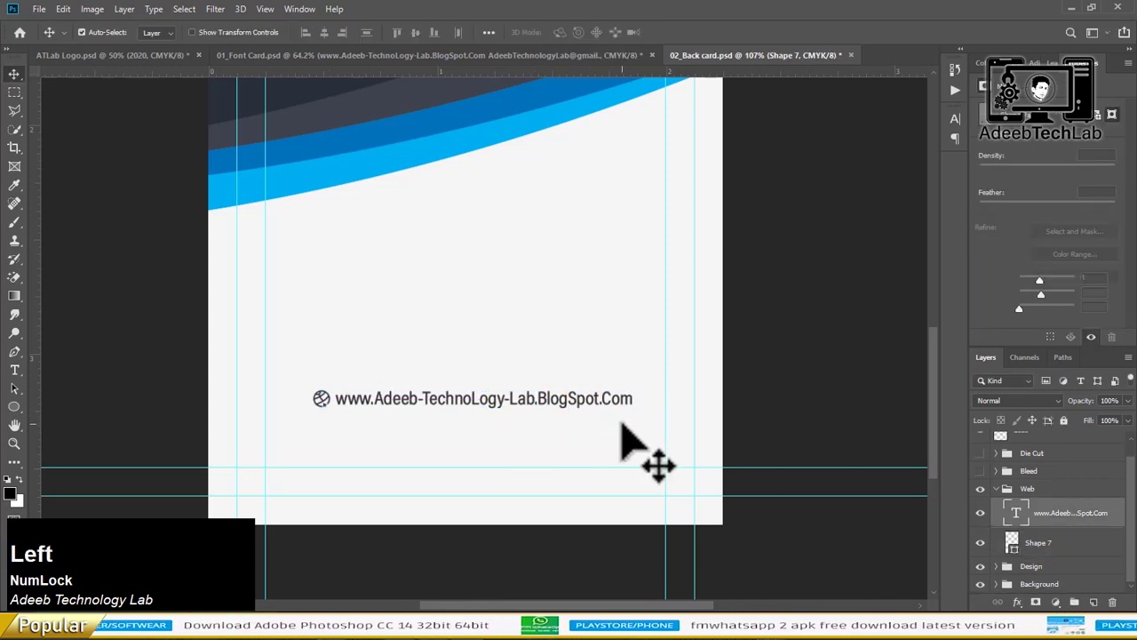
pyautogui.press('Right')
pyautogui.press('ctrl+0')
pyautogui.click(437, 66)
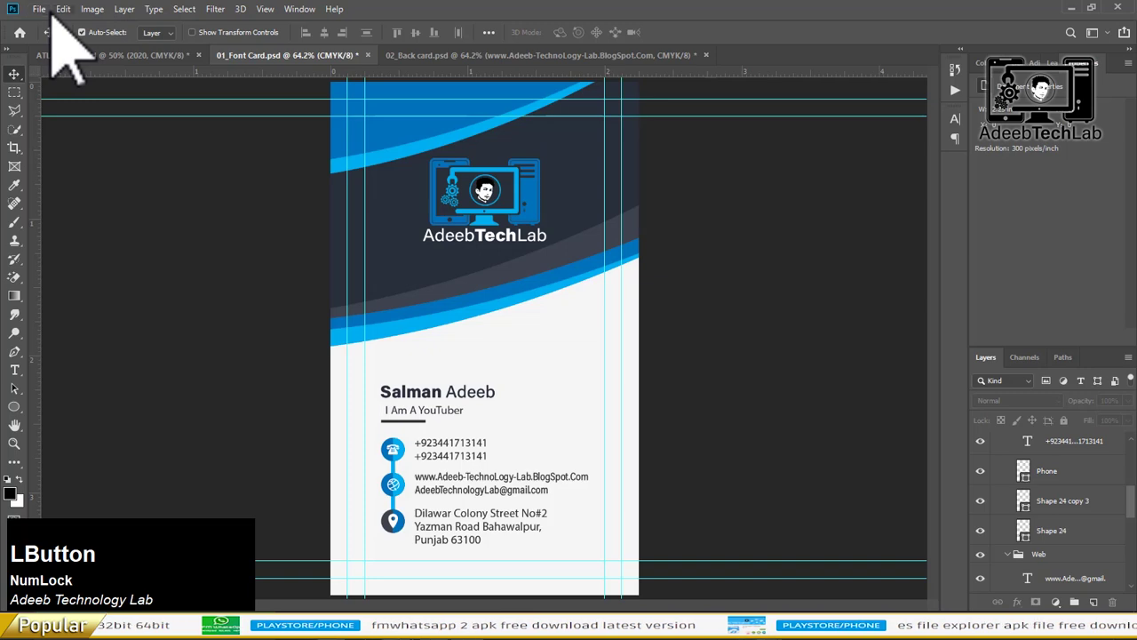
# Flatten the front card, save it as a maximum-quality JPEG, and restore its layers
pyautogui.click(92, 17)
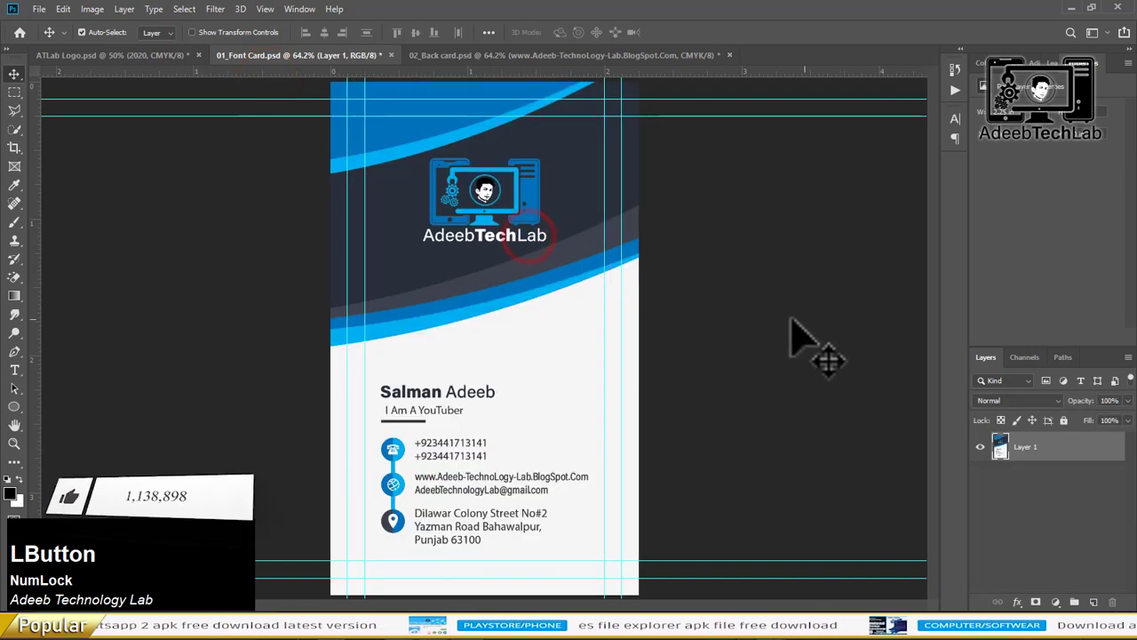
pyautogui.press('ctrl+s')
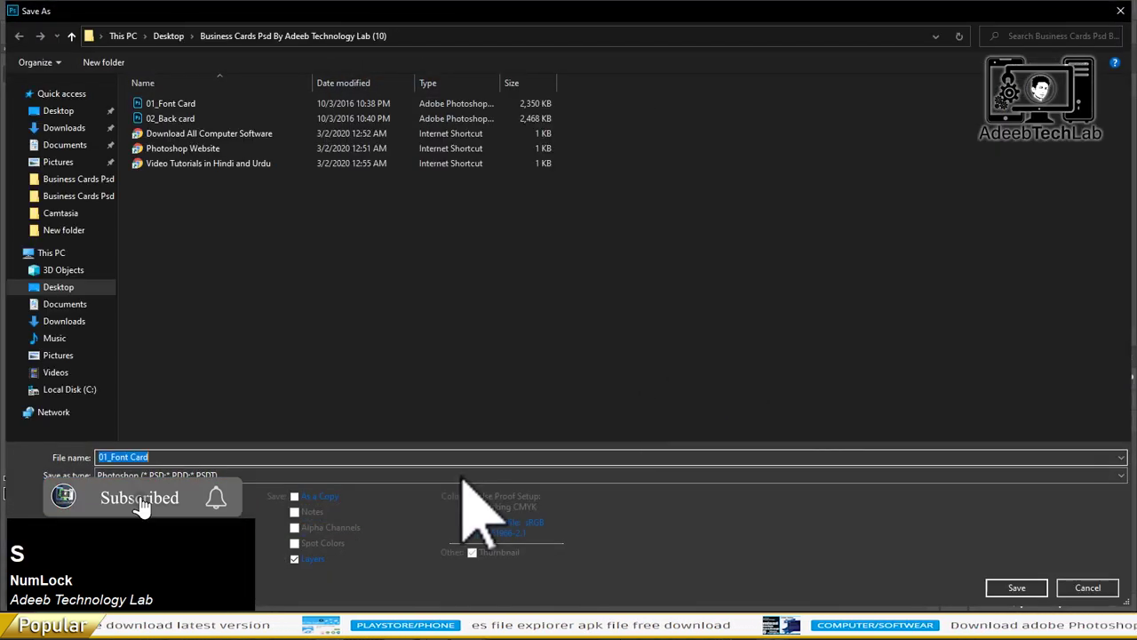
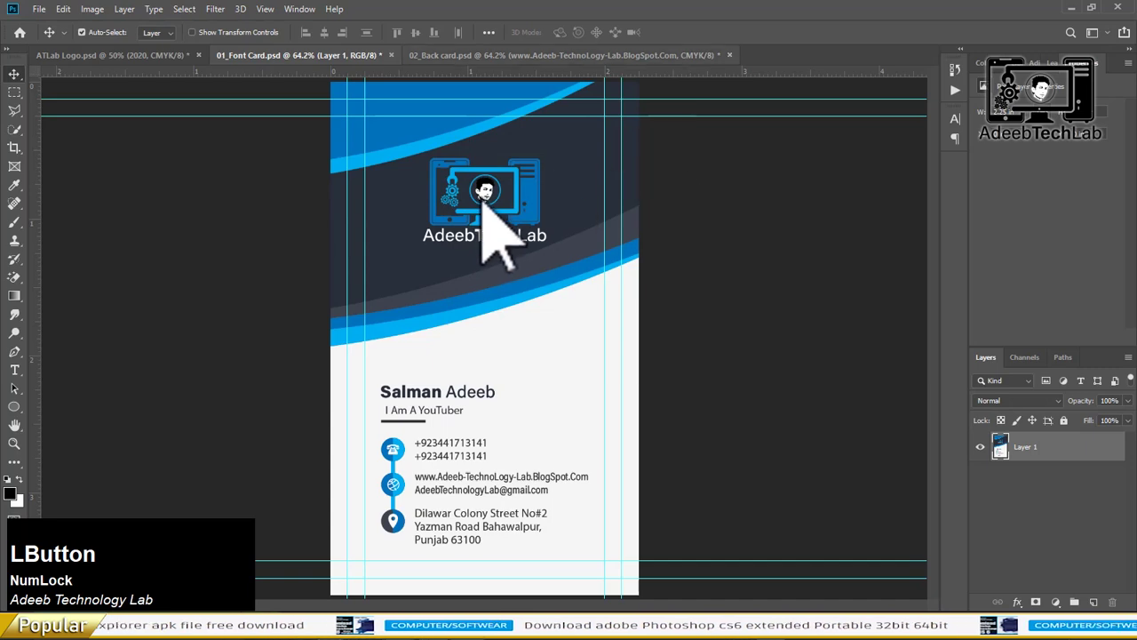
pyautogui.press('ctrl+z')
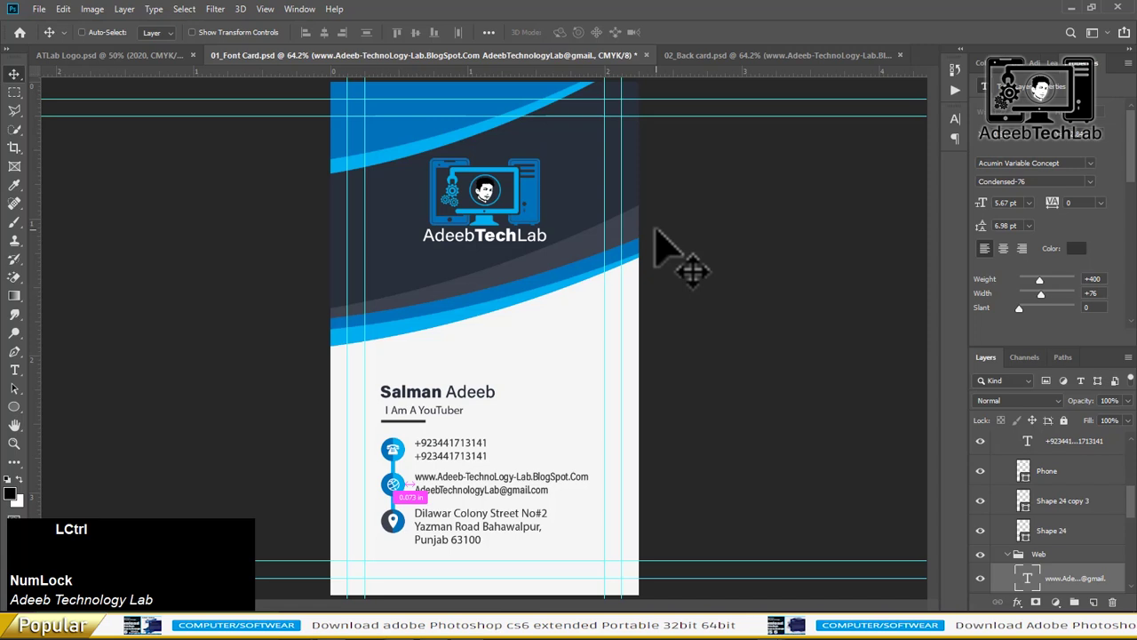
pyautogui.press('ctrl+s')
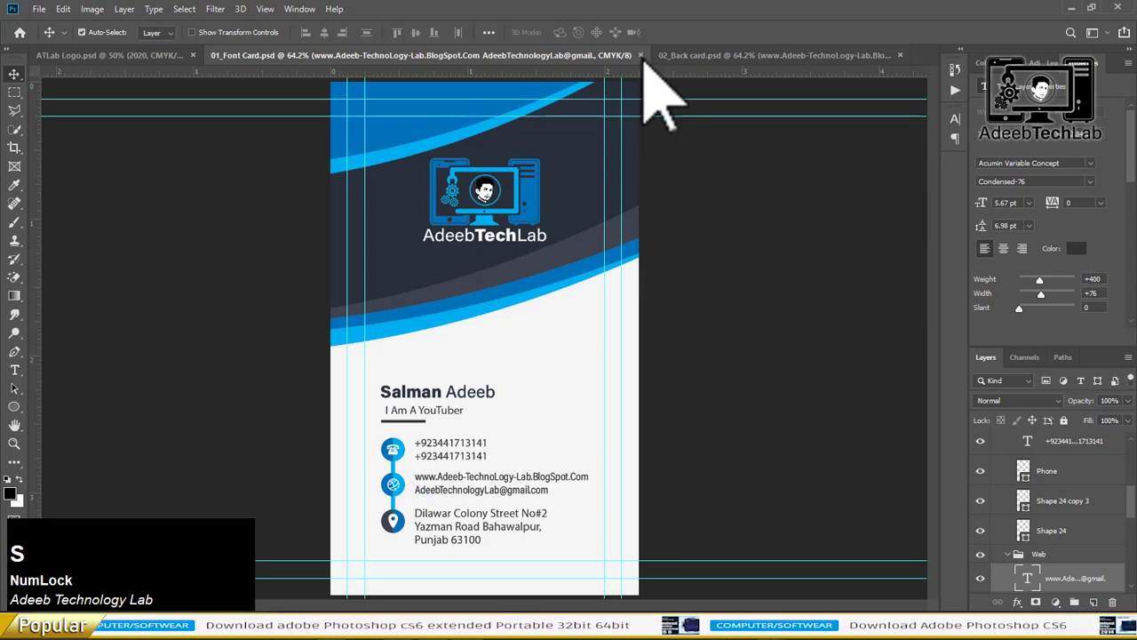
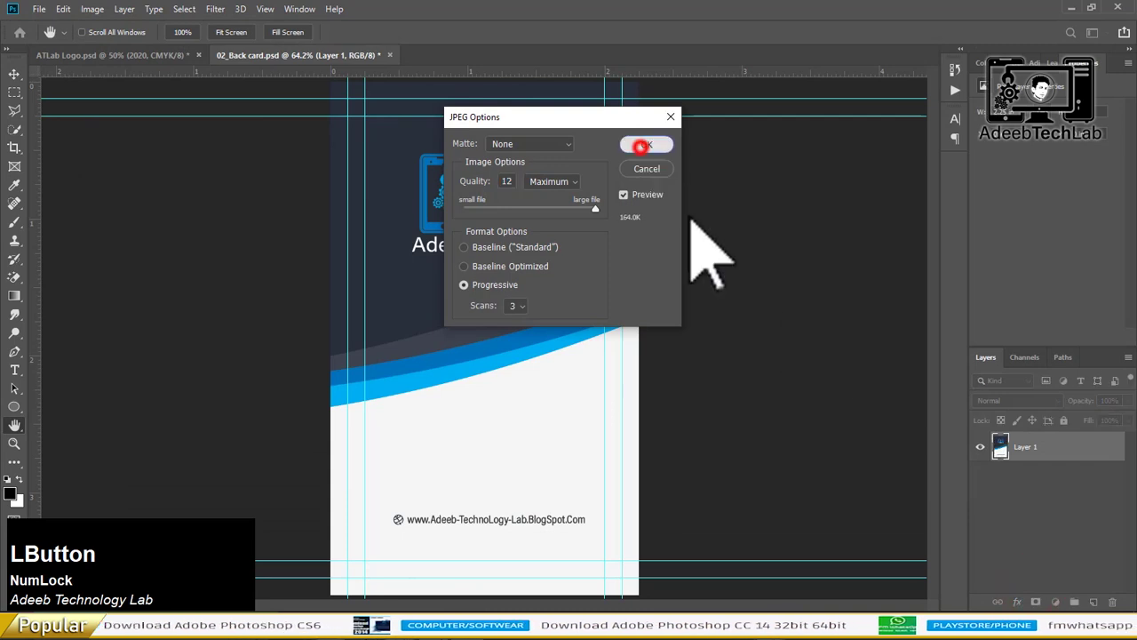
# Undo the flatten on the back card after its JPEG export and save the layered design
pyautogui.press('ctrl+z')
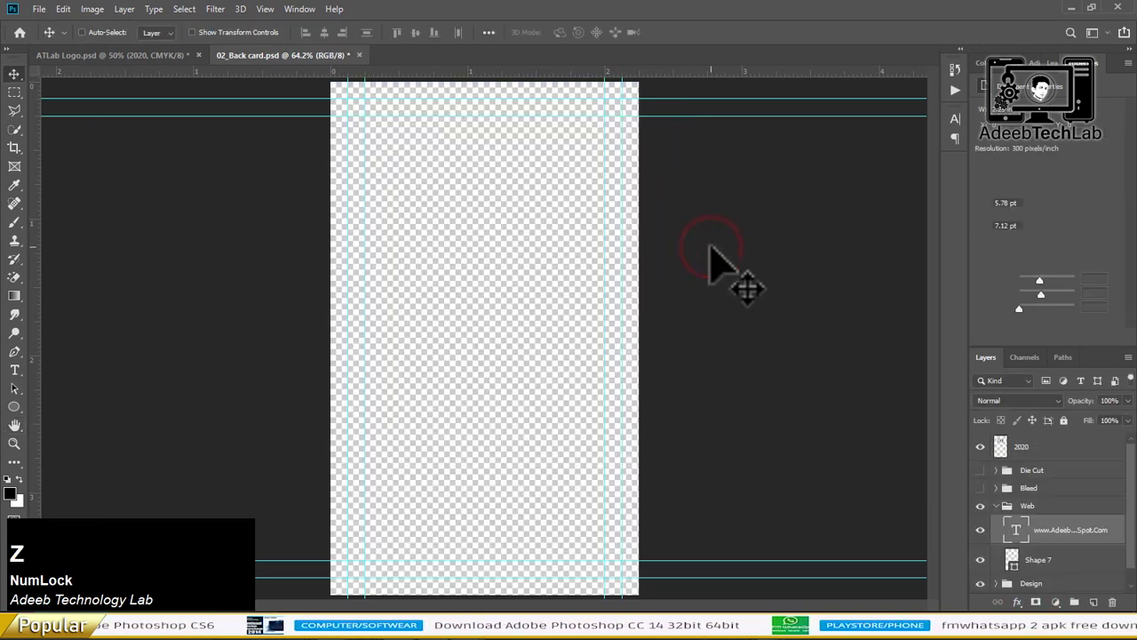
pyautogui.press('ctrl+s')
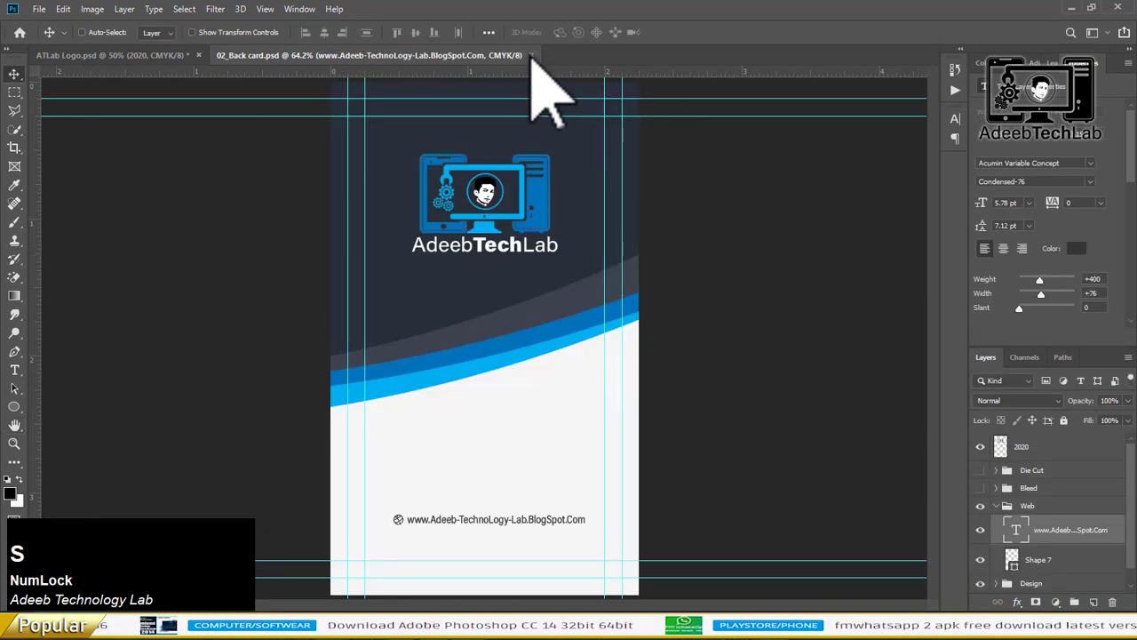